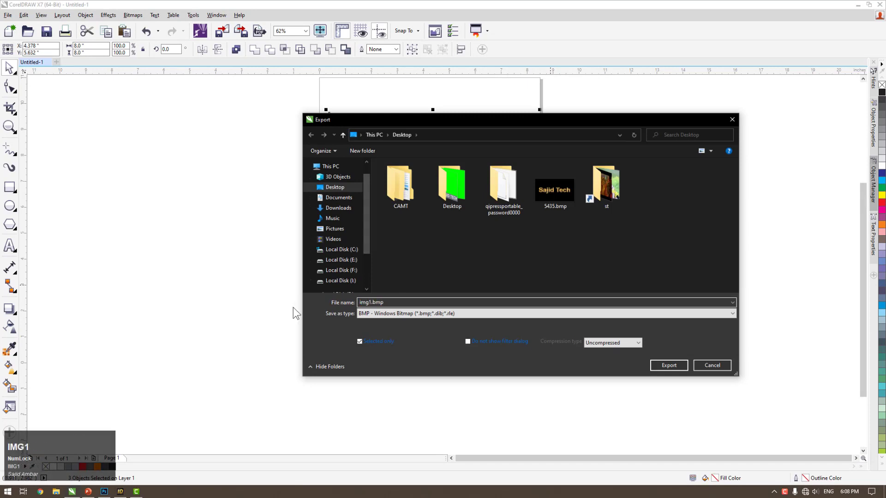
# Step: Export the S shape from CorelDRAW to the Desktop as img1.bmp
pyautogui.write('IMG1')
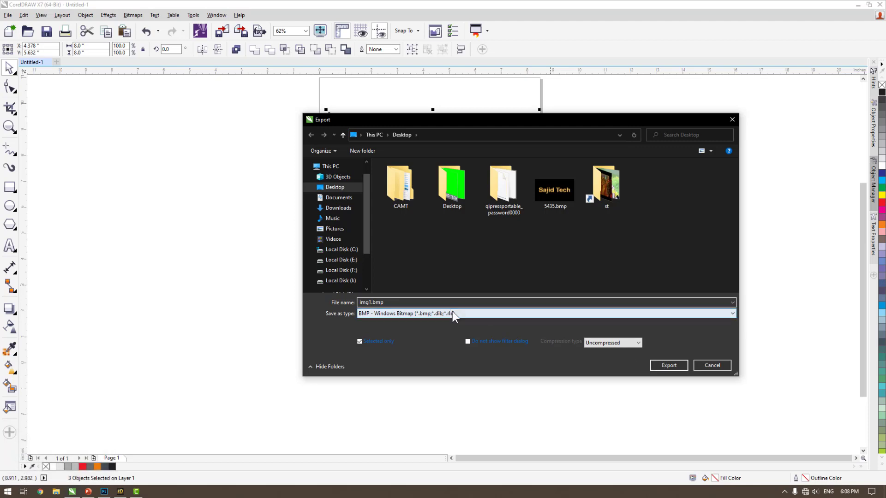
pyautogui.click(454, 319)
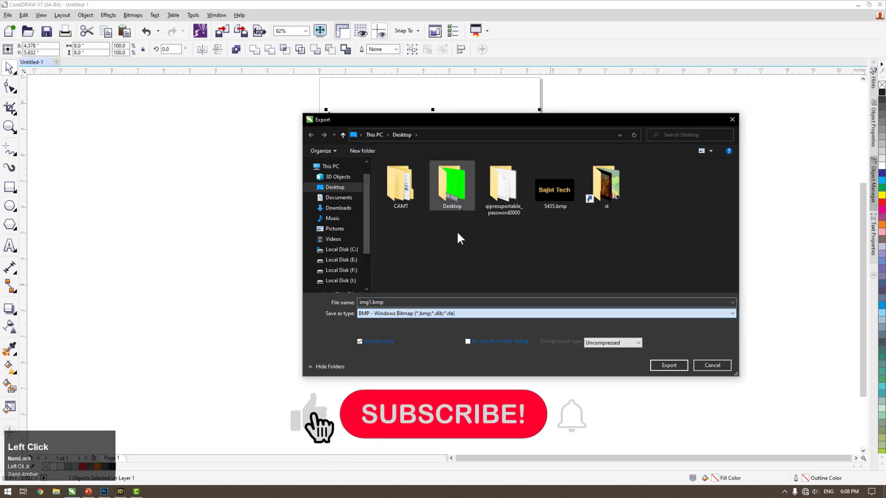
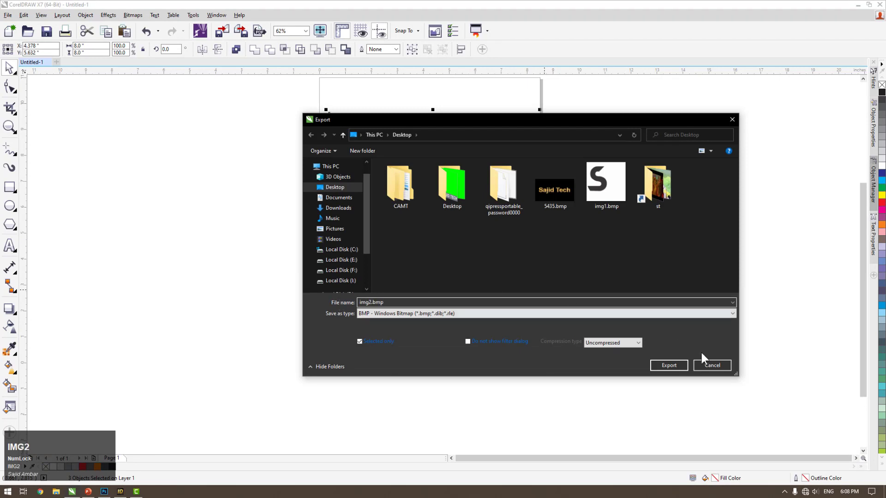
# Step: Export the T shape as img2.bmp, accepting the 24-bit RGB bitmap settings
pyautogui.click(674, 374)
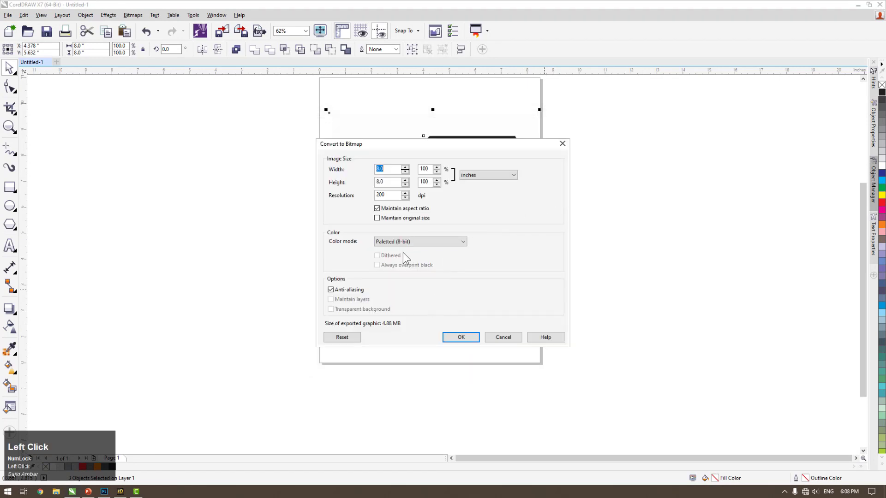
pyautogui.click(434, 251)
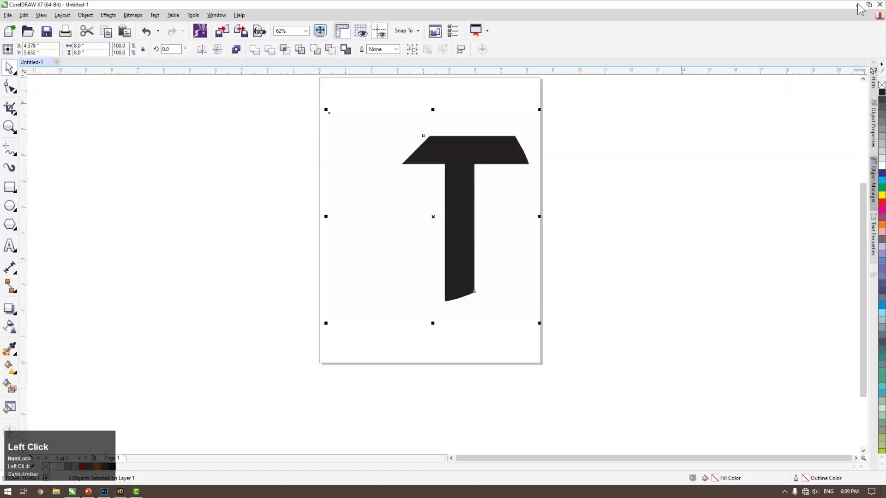
# Step: Create a Graphic Object traced from img1.bmp so the S stands as a cream 3D shape
pyautogui.doubleClick(862, 8)
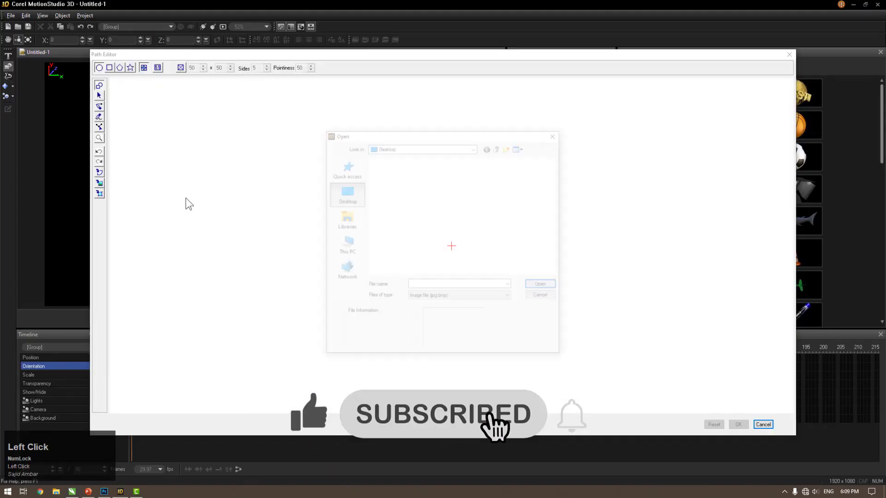
pyautogui.scroll(-3)
pyautogui.moveTo(560, 217); pyautogui.dragTo(559, 172)
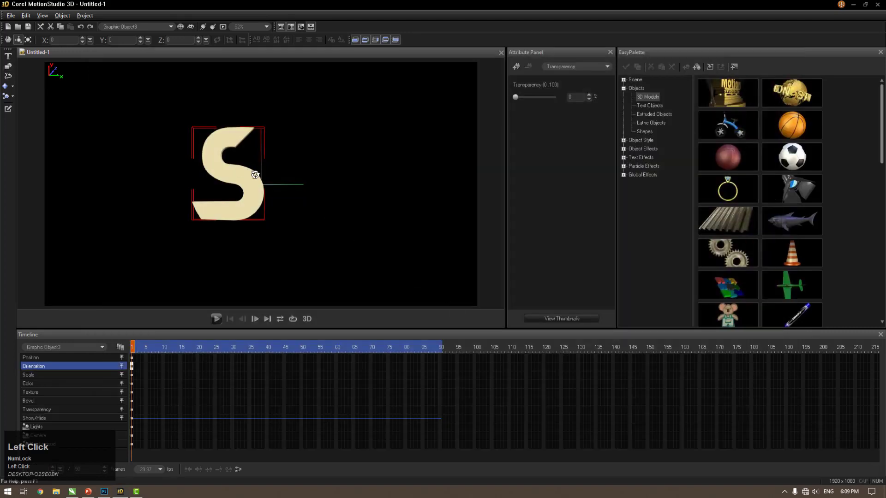
# Step: Import img2.bmp through the Path Editor so a 3D T stands beside the S
pyautogui.click(14, 71)
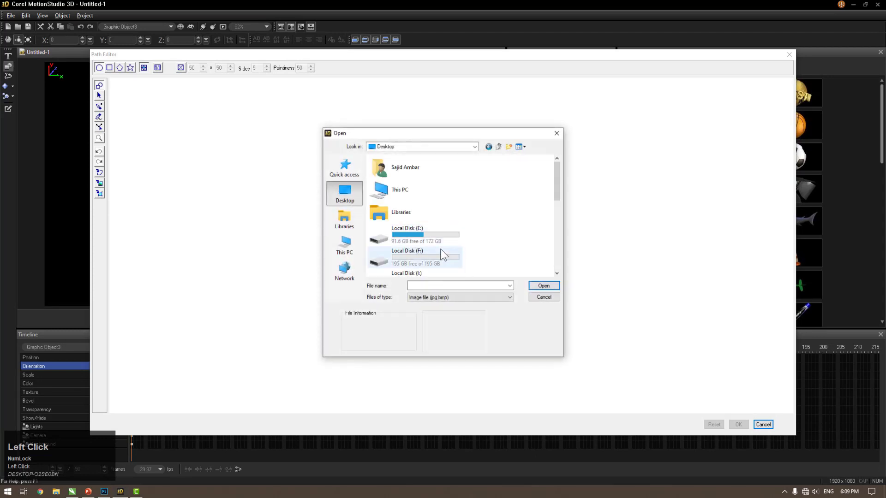
pyautogui.scroll(-3)
pyautogui.click(404, 245)
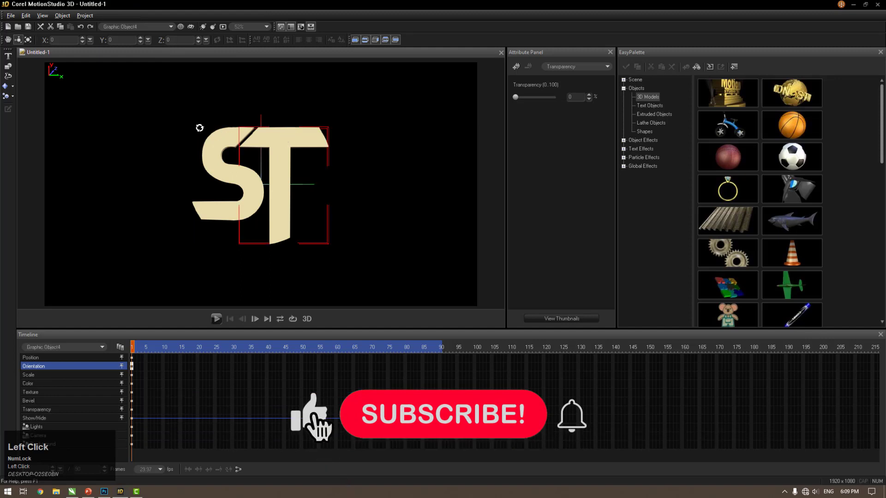
pyautogui.press('ctrl+z')
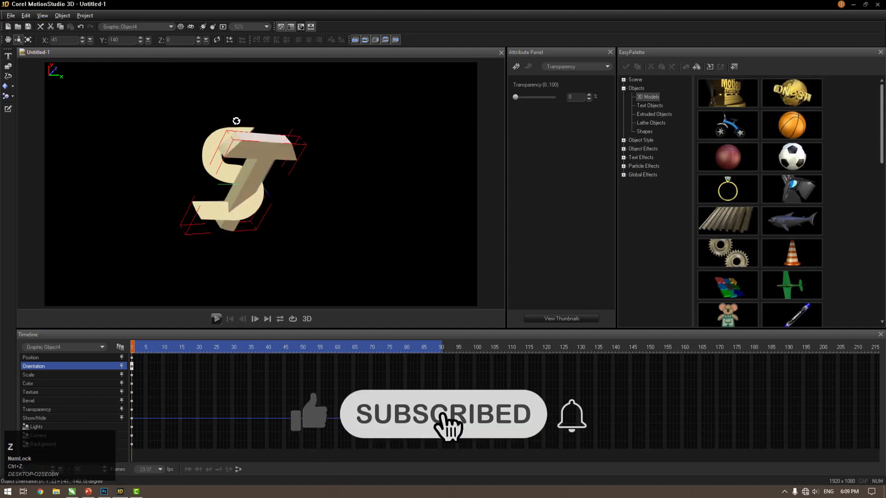
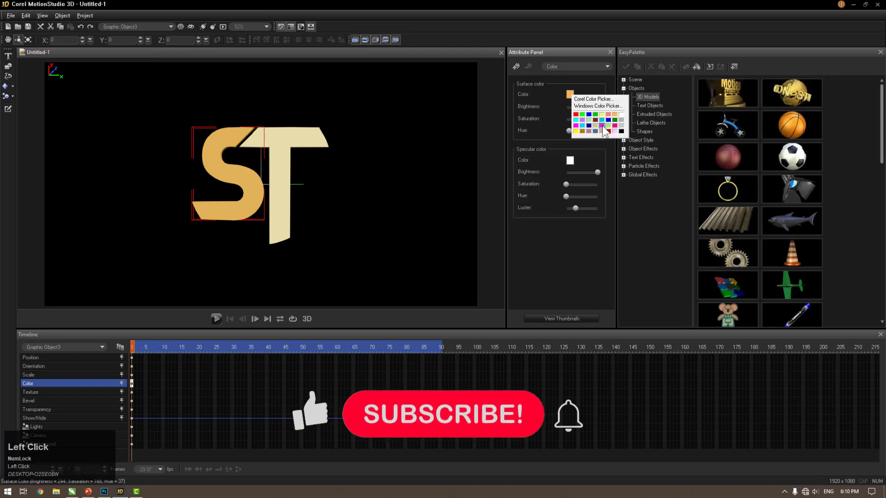
# Step: Pick bright orange #FF9900 in the Corel Color Picker for the S surface
pyautogui.moveTo(605, 105); pyautogui.dragTo(508, 176)
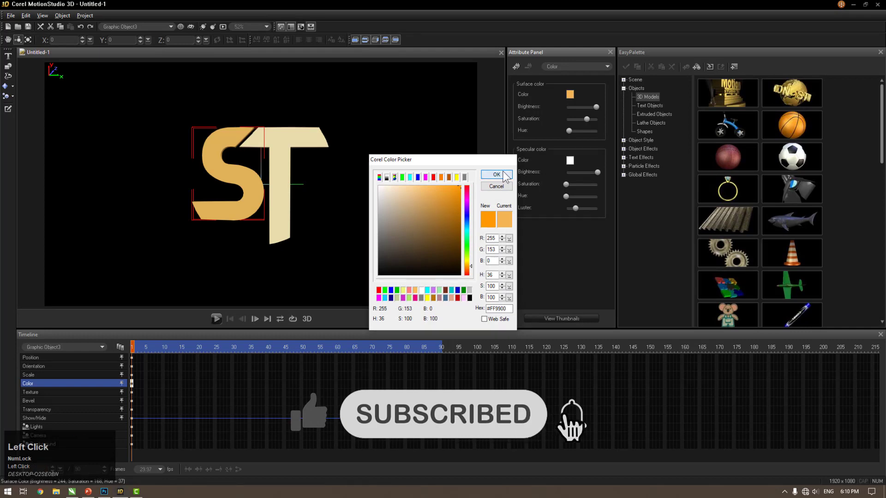
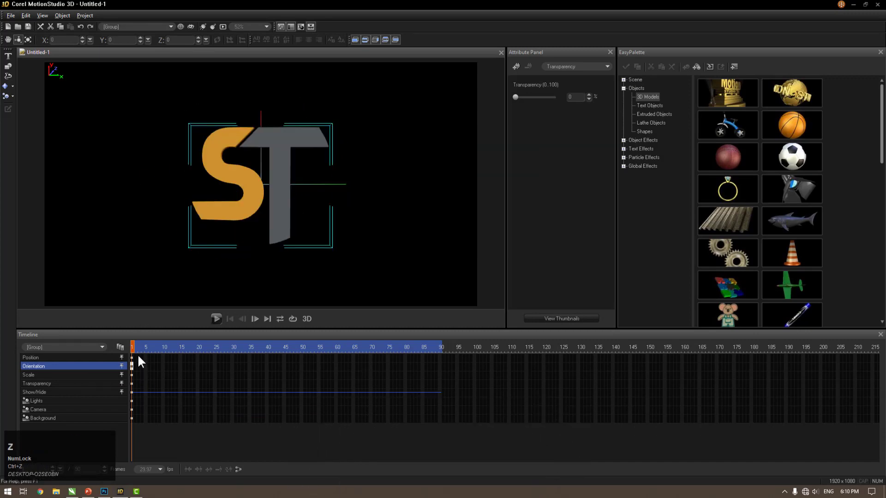
# Step: Move to about frame 35 and rotate the S to add an Orientation keyframe
pyautogui.moveTo(141, 353); pyautogui.dragTo(172, 347)
pyautogui.moveTo(188, 351); pyautogui.dragTo(156, 32)
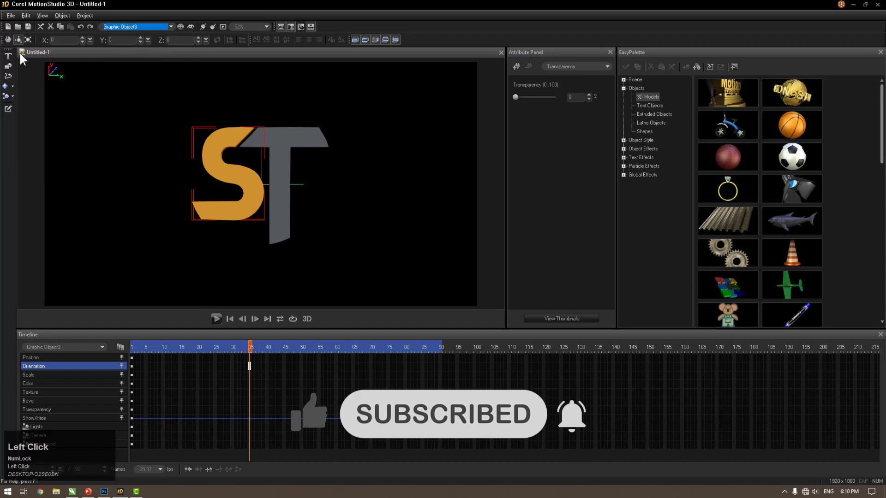
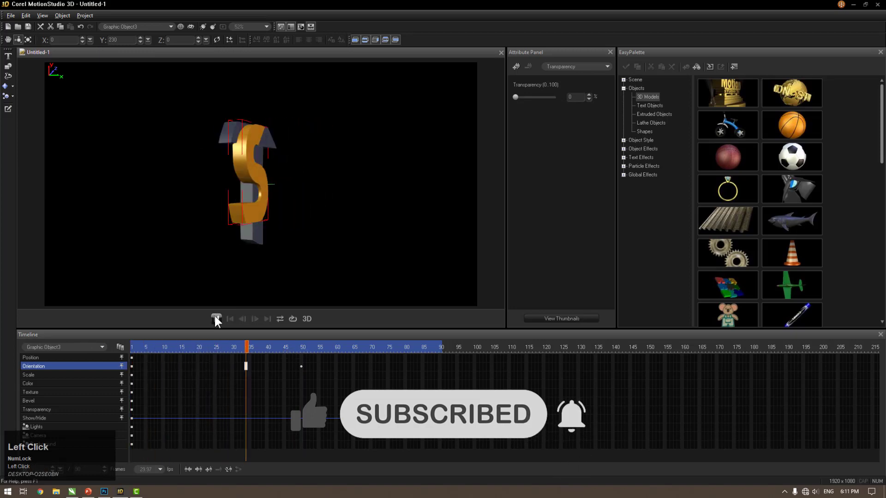
pyautogui.moveTo(220, 322); pyautogui.dragTo(224, 326)
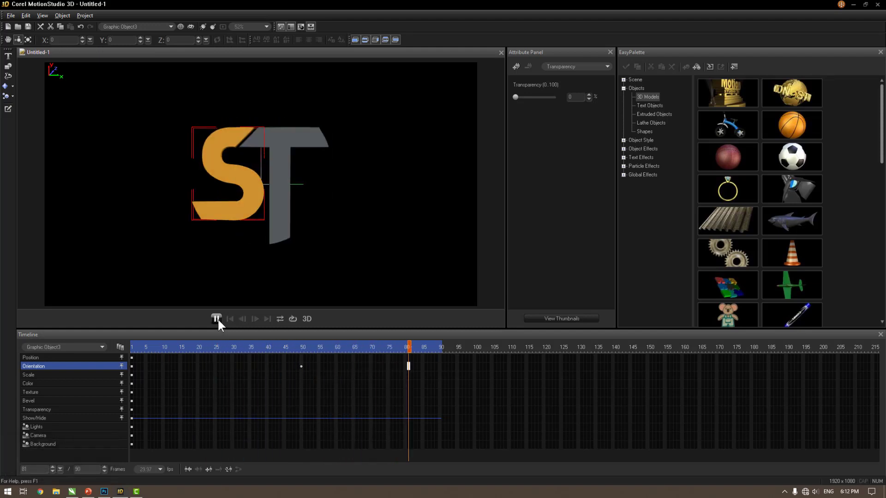
pyautogui.click(222, 326)
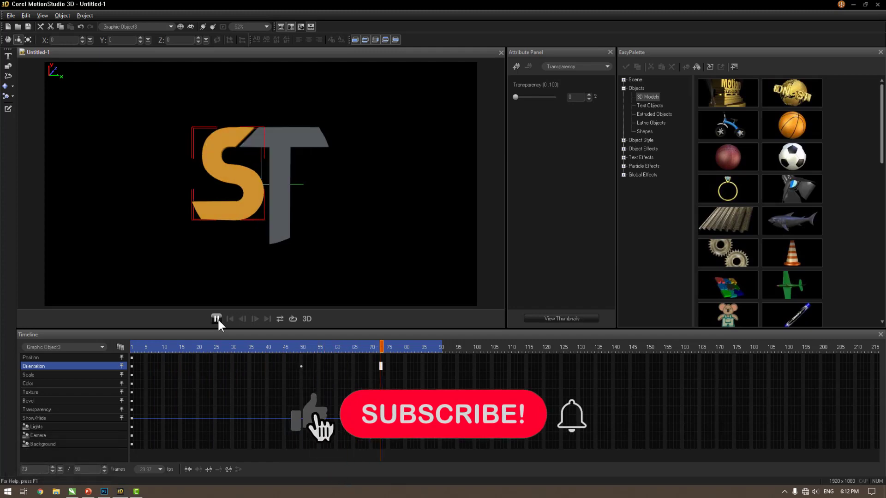
pyautogui.click(223, 326)
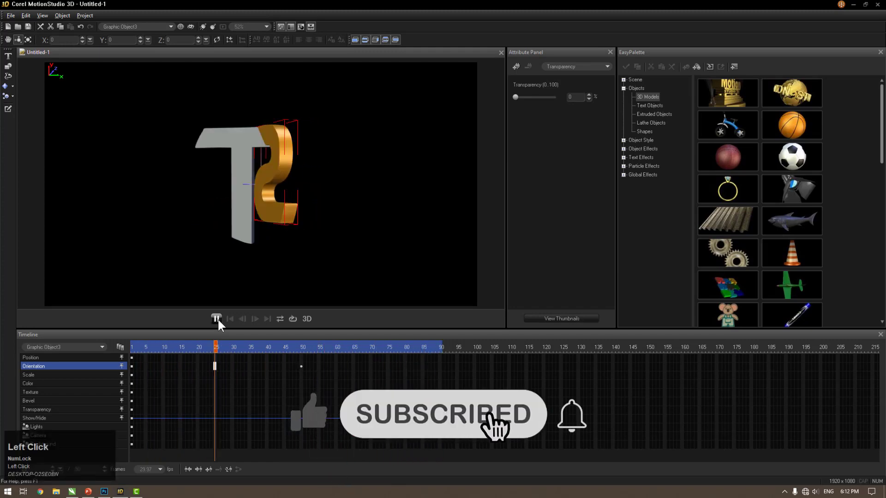